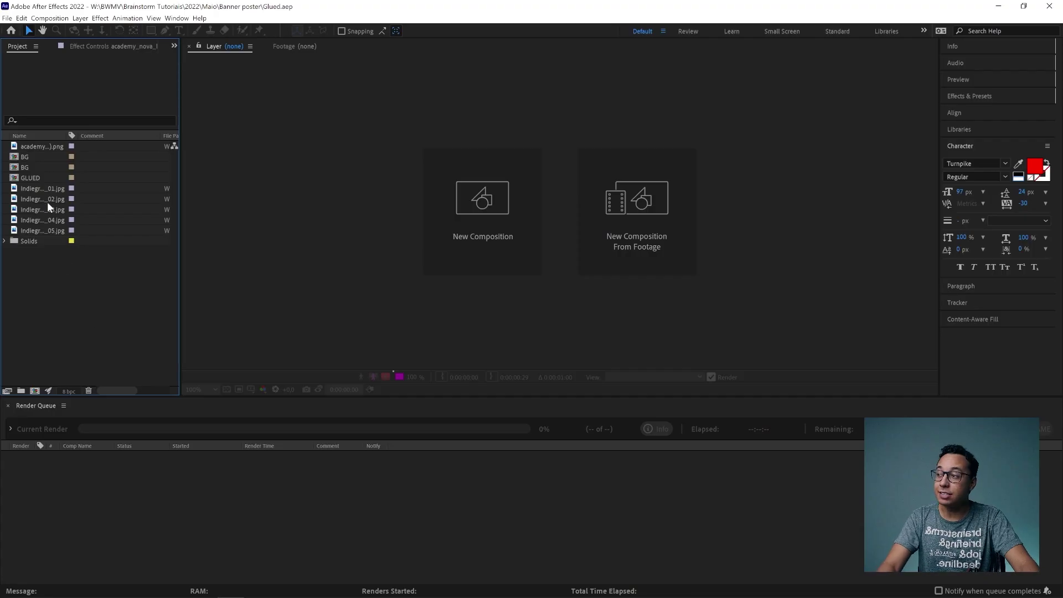
Start a new 10-second composition and begin naming it 'Banner P...'
{"action": "left_click", "coordinate": [50, 229]}
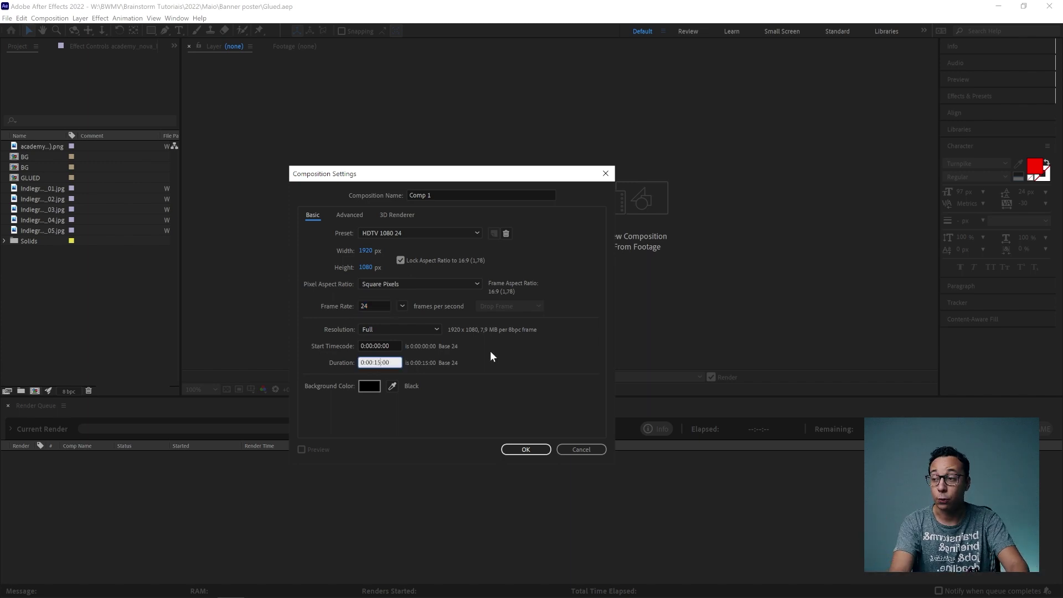
{"action": "key", "text": "Return"}
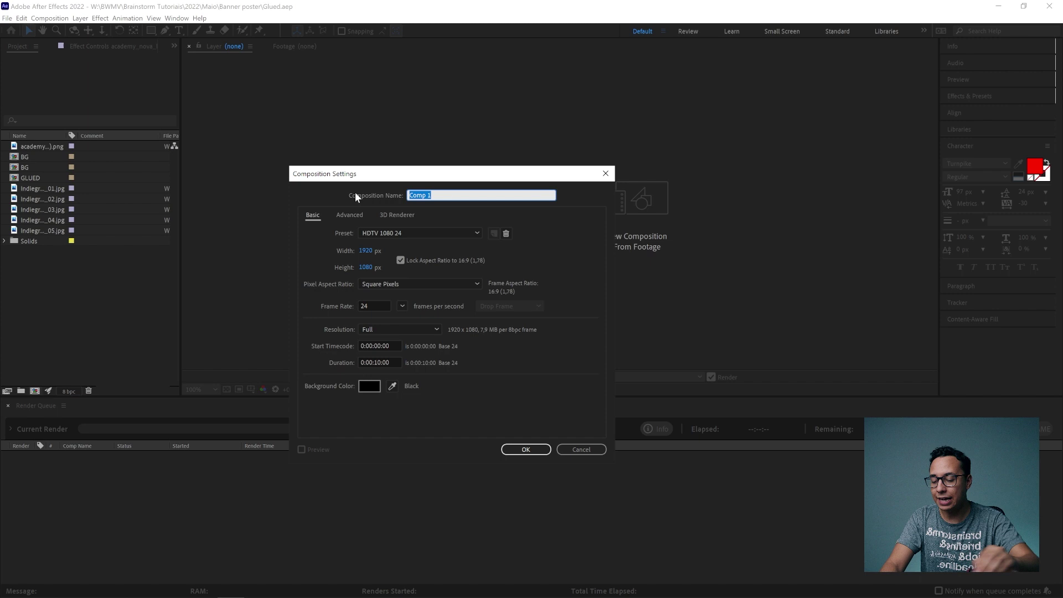
{"action": "key", "text": "shift+b"}
{"action": "key", "text": "a"}
{"action": "key", "text": "n"}
{"action": "key", "text": "r"}
{"action": "key", "text": "e"}
{"action": "key", "text": "space"}
{"action": "key", "text": "shift+p"}
Finish the name 'Banner Papel', confirm it, and reveal Scale on the texture layers
{"action": "key", "text": "e"}
{"action": "key", "text": "l"}
{"action": "key", "text": "Return"}
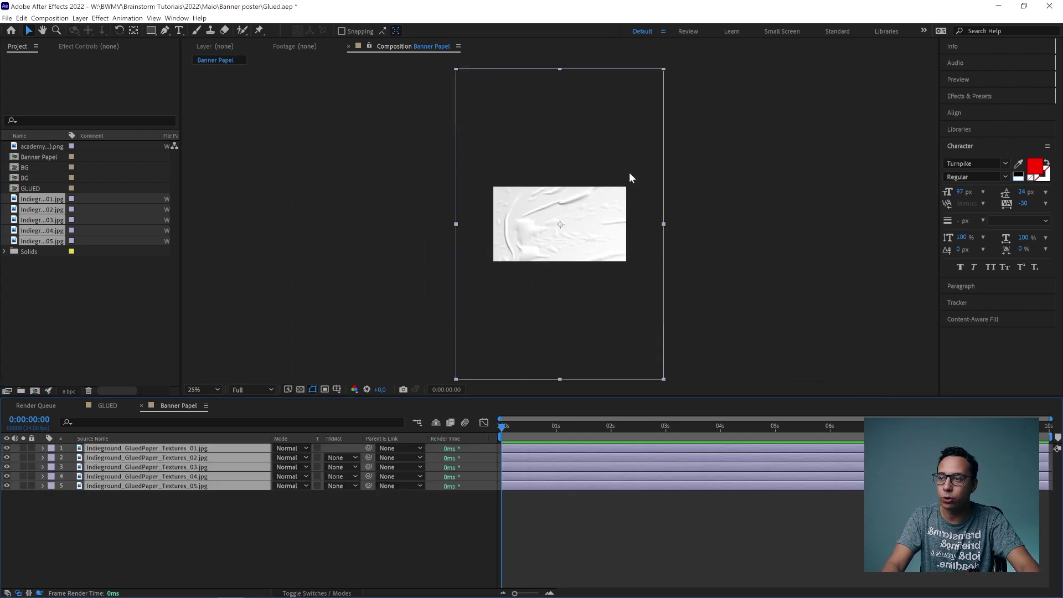
{"action": "key", "text": "s"}
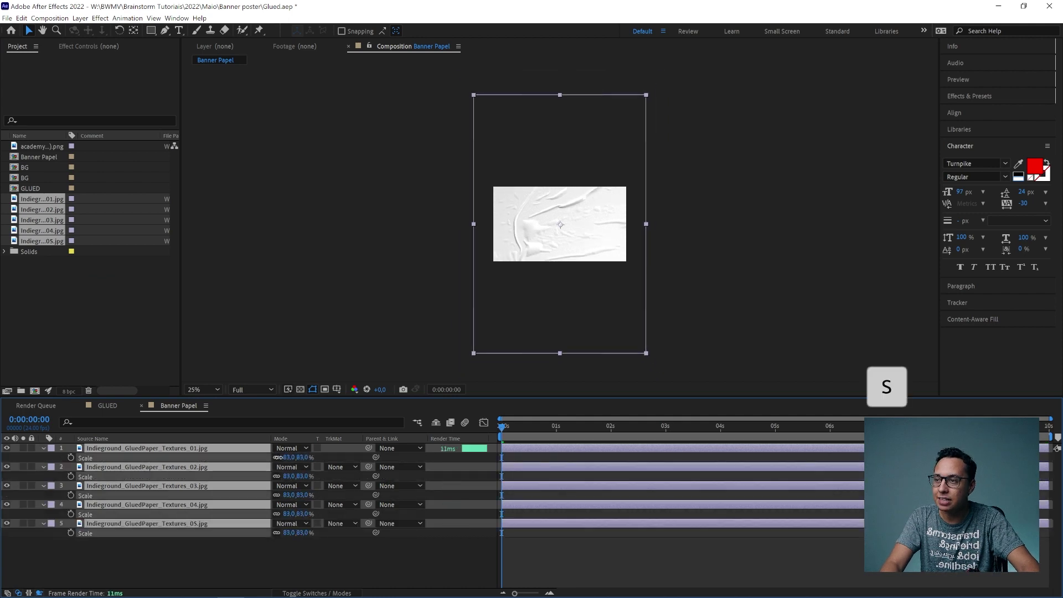
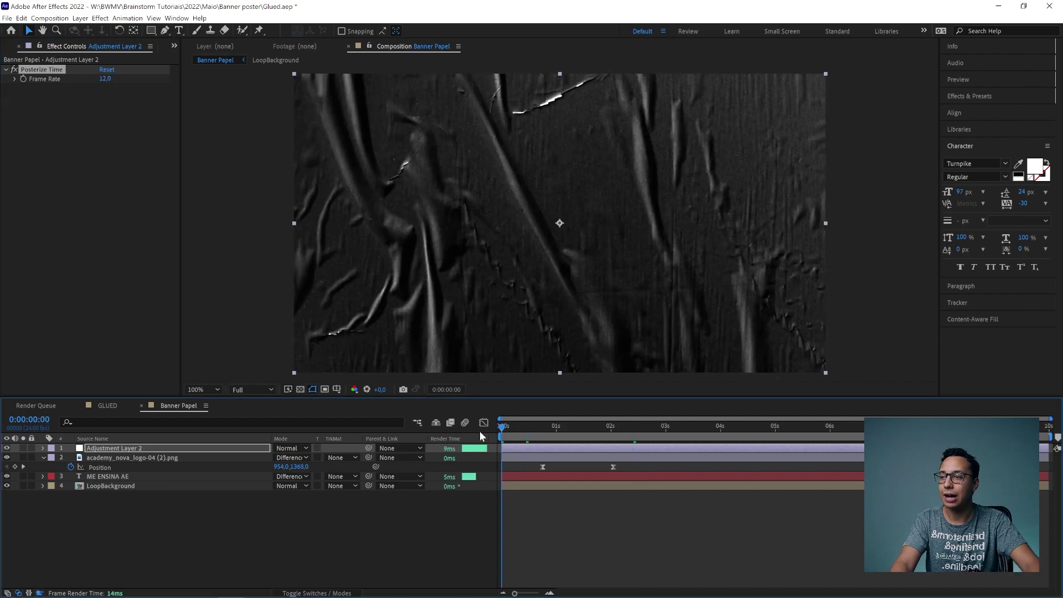
{"action": "key", "text": "space"}
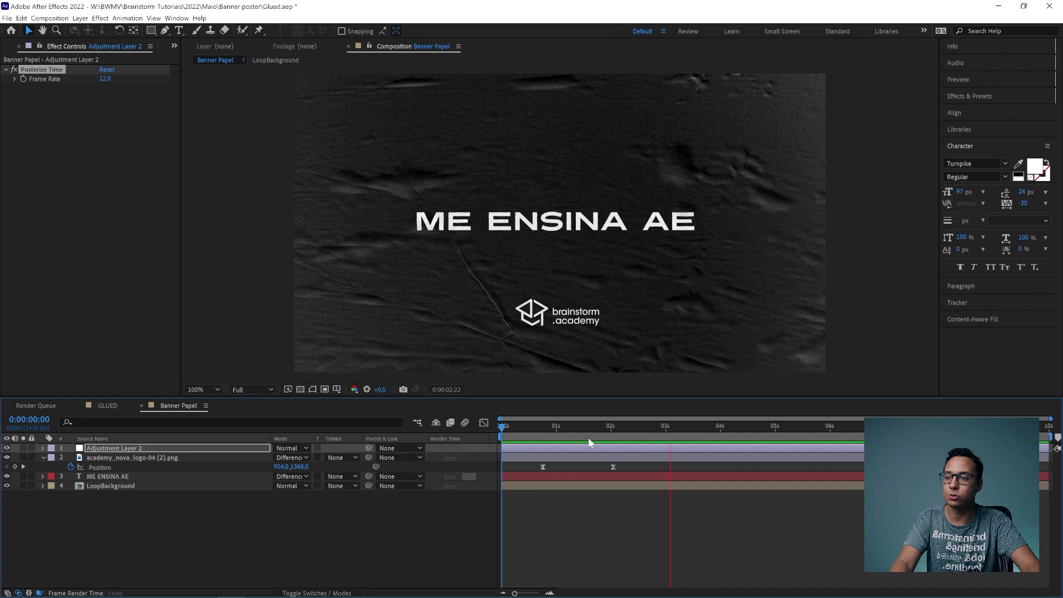
{"action": "key", "text": "space"}
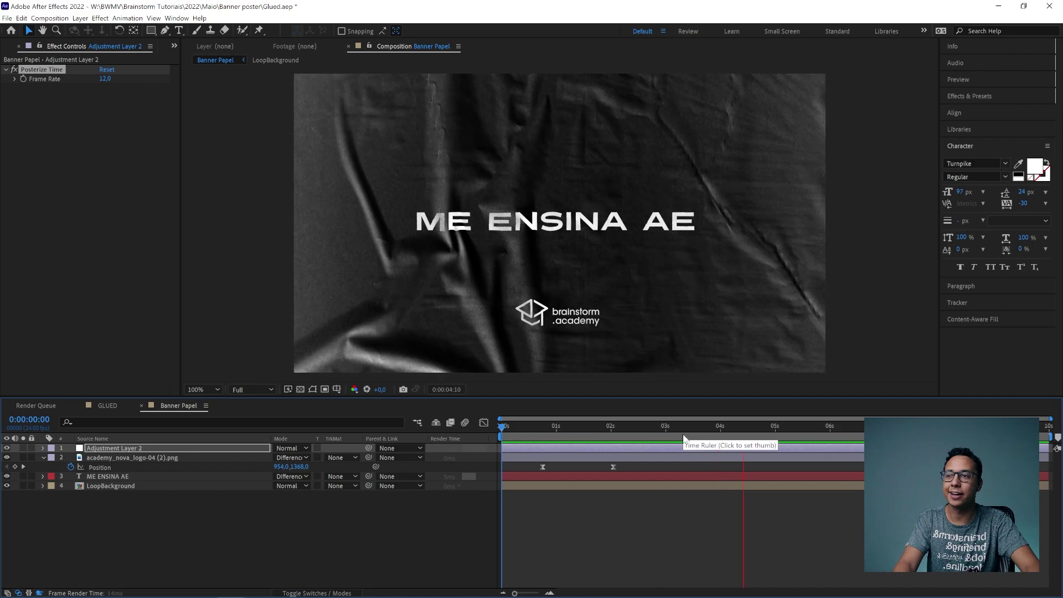
{"action": "key", "text": "space"}
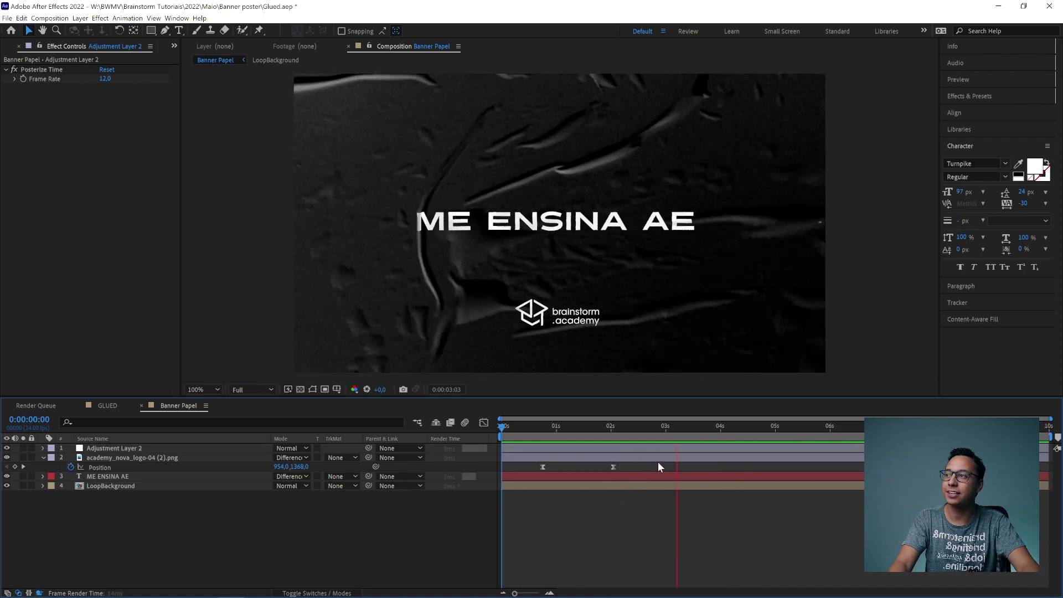
{"action": "key", "text": "space"}
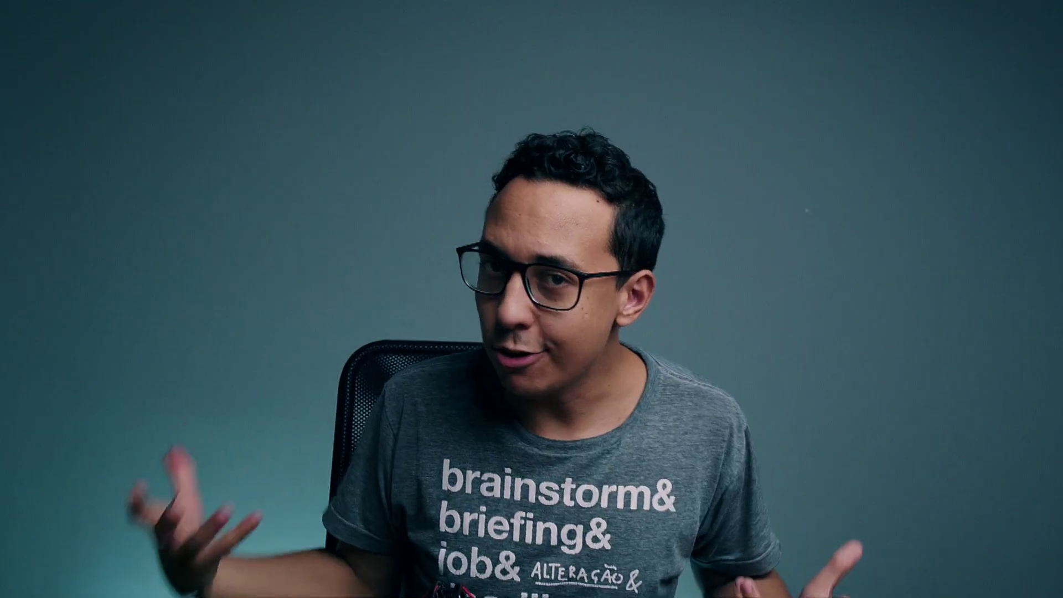